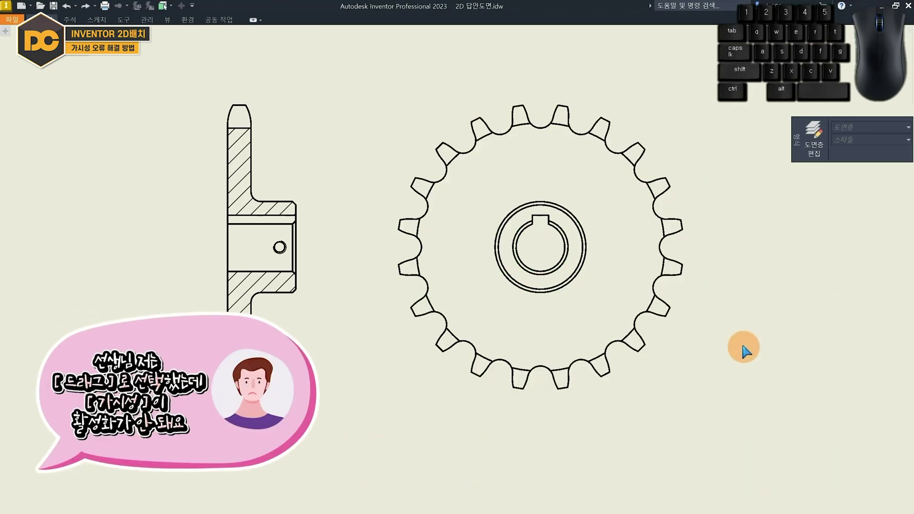
Step: Window-select the right-hand tooth edges of the sprocket's front view for hiding via Visibility
left_click_drag(726, 328, 622, 159)
right_click(641, 175)
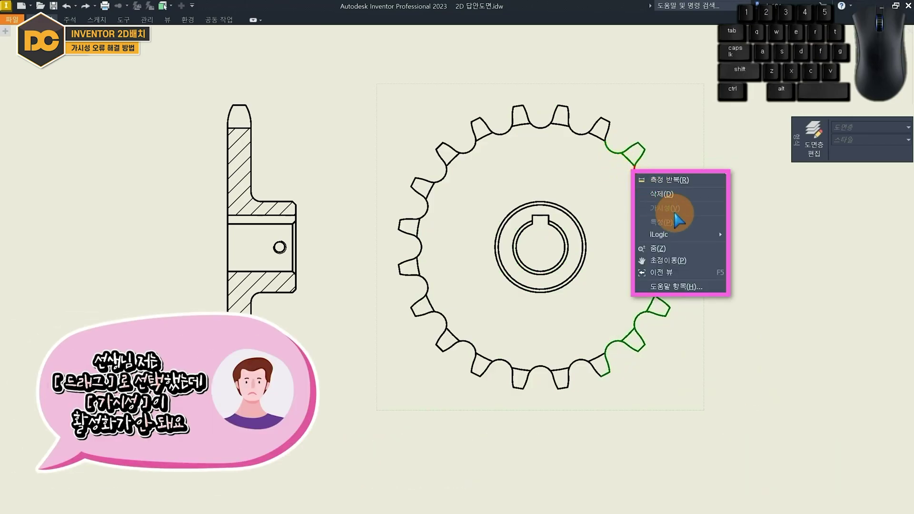
left_click_drag(717, 346, 603, 161)
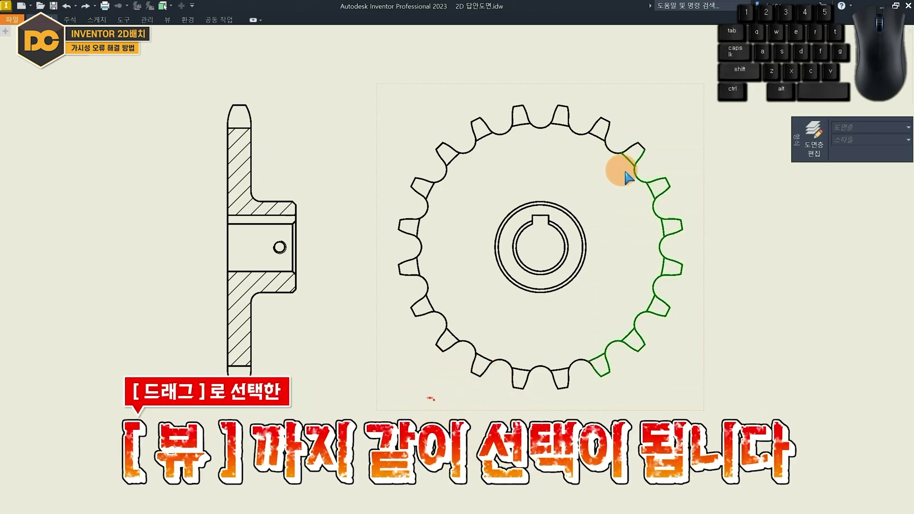
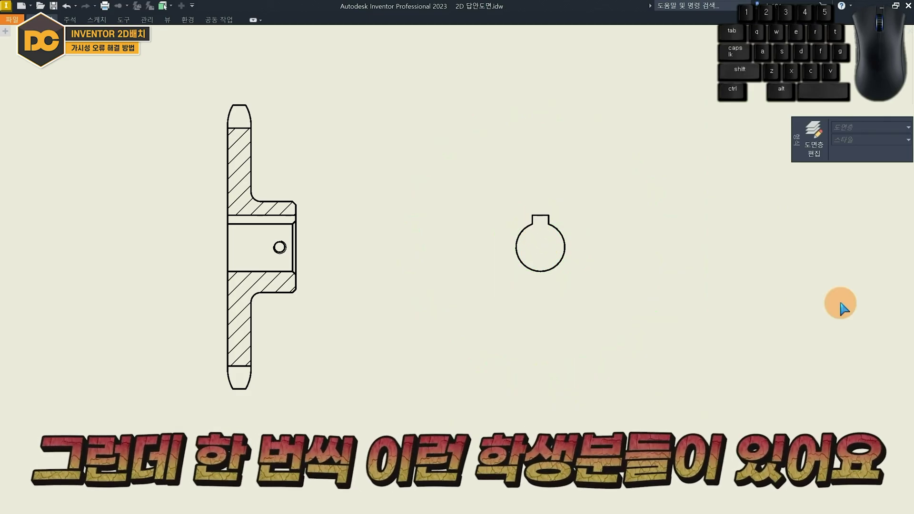
Step: Reselect the right-hand tooth edges and check that Visibility is greyed out in the menu
left_click_drag(726, 328, 622, 159)
right_click(640, 175)
left_click_drag(721, 345, 603, 161)
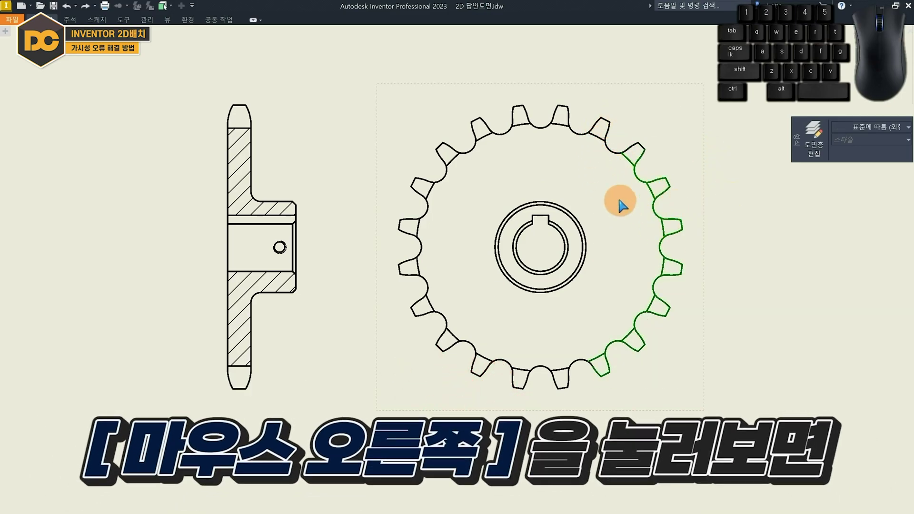
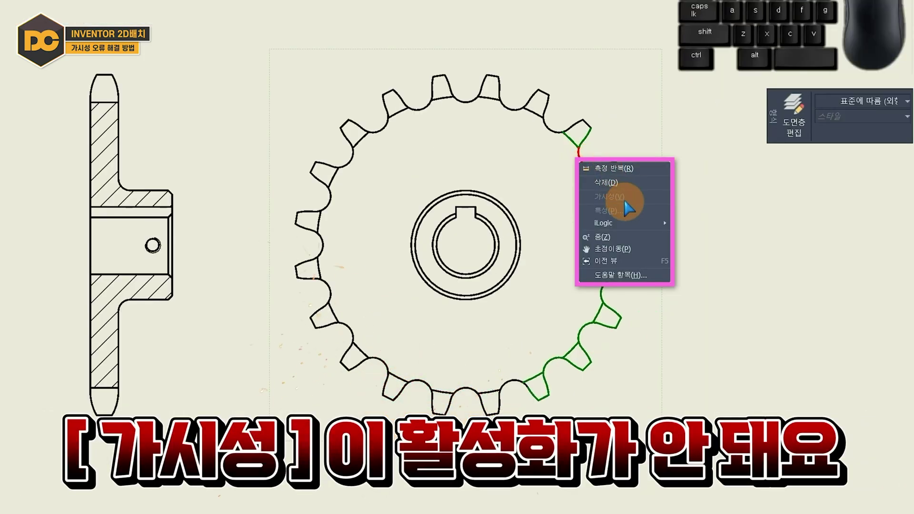
Step: Drag-select the tooth edges again and remove the drawing view itself from the selection
left_click_drag(722, 372, 637, 208)
left_click_drag(637, 209, 608, 162)
left_click(608, 163)
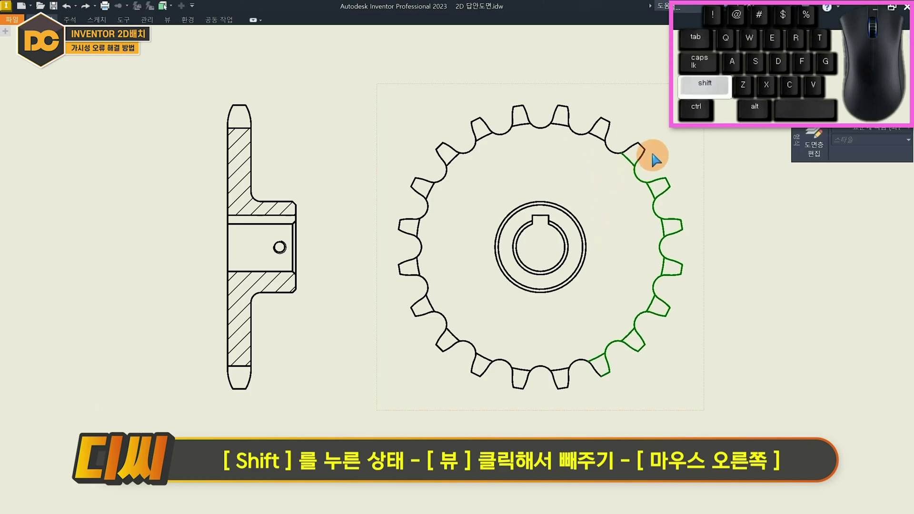
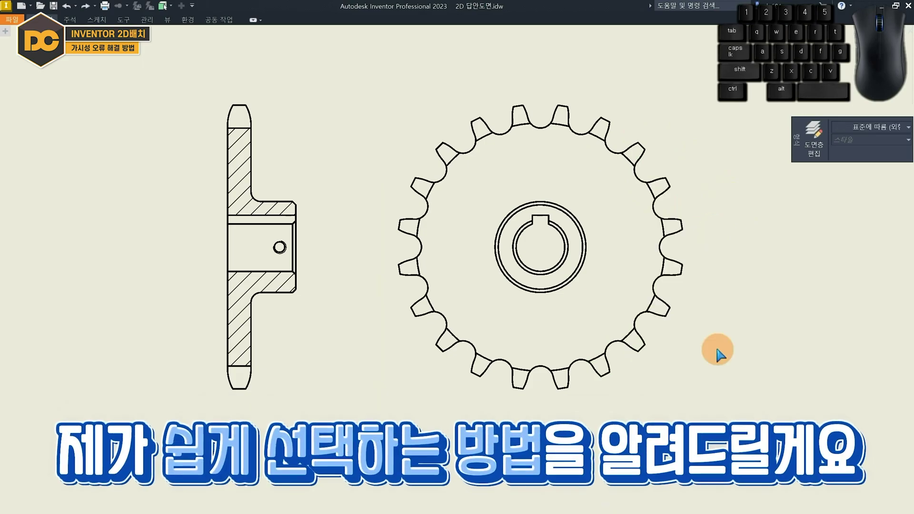
Step: Clear the selection and zoom in to select a circle of the keyed bore
left_click(717, 399)
scroll("up", 3)
scroll("up", 3)
left_click(591, 208)
Step: Add the bore circles and surrounding edges, excluding the outermost circle from the selection
left_click(486, 181)
left_click_drag(489, 165, 515, 155)
left_click(522, 153)
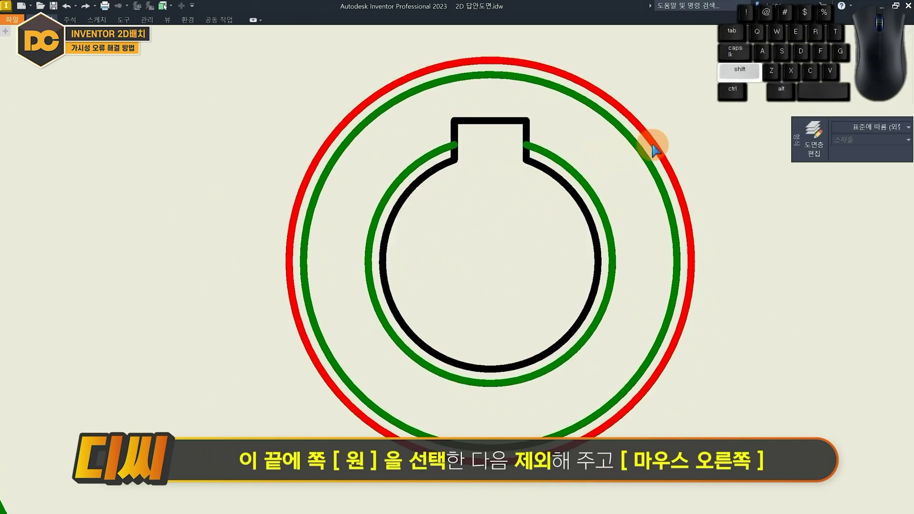